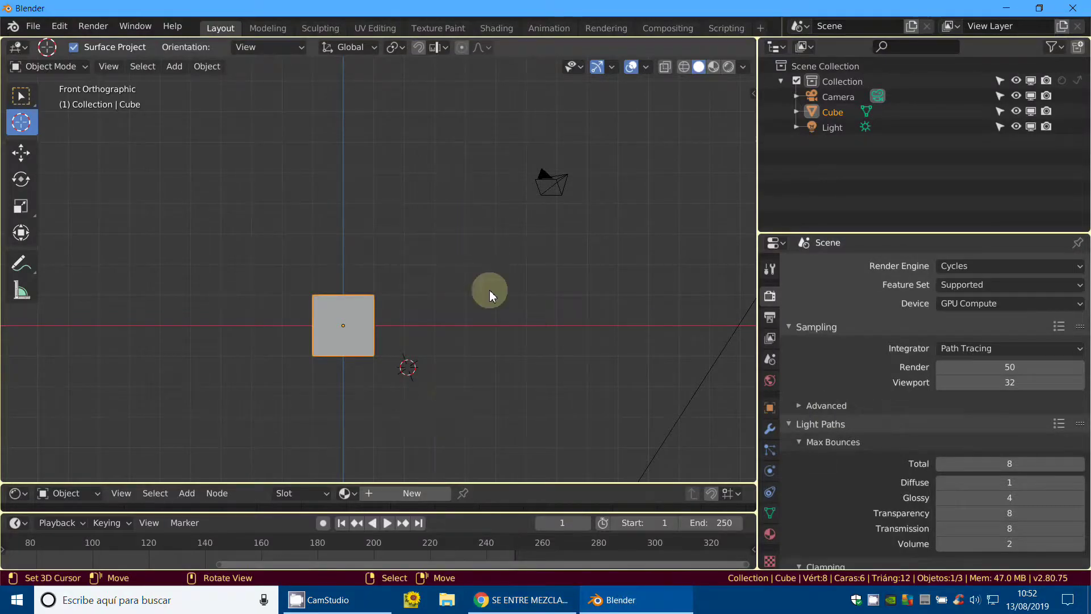
- Add a UV sphere and move it along X to sit just right of the cube, then reselect the cube
click(174, 70)
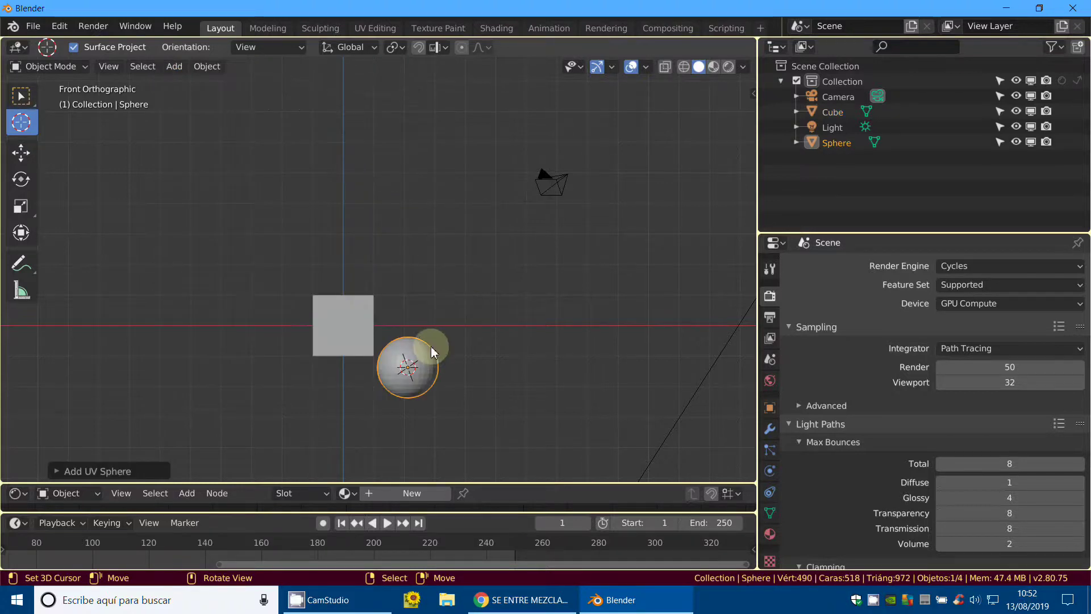
key(alt+g)
key(g)
right_click(332, 332)
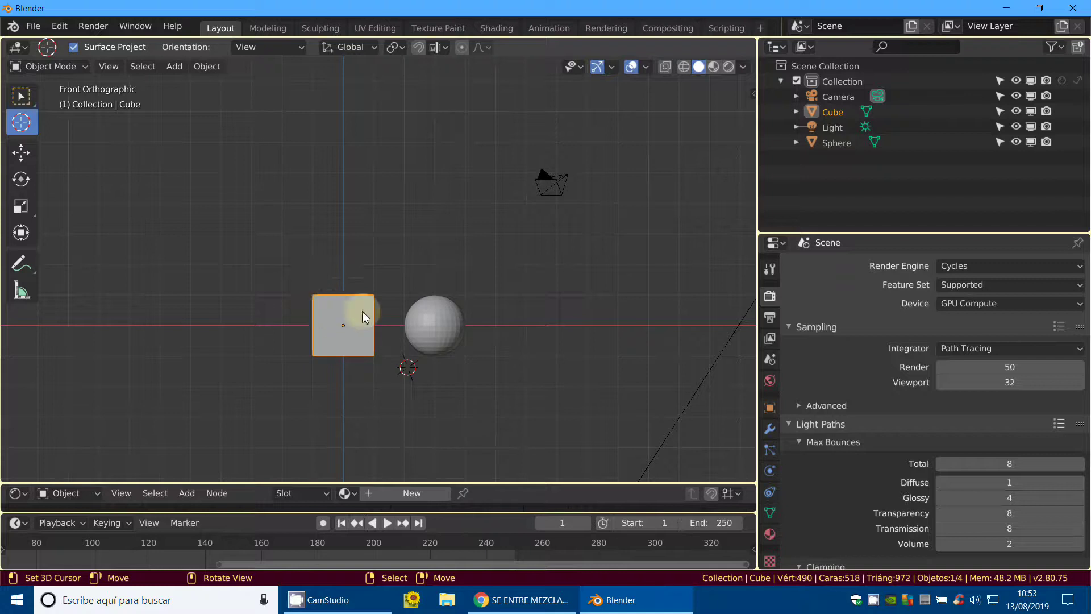
scroll(up, 3)
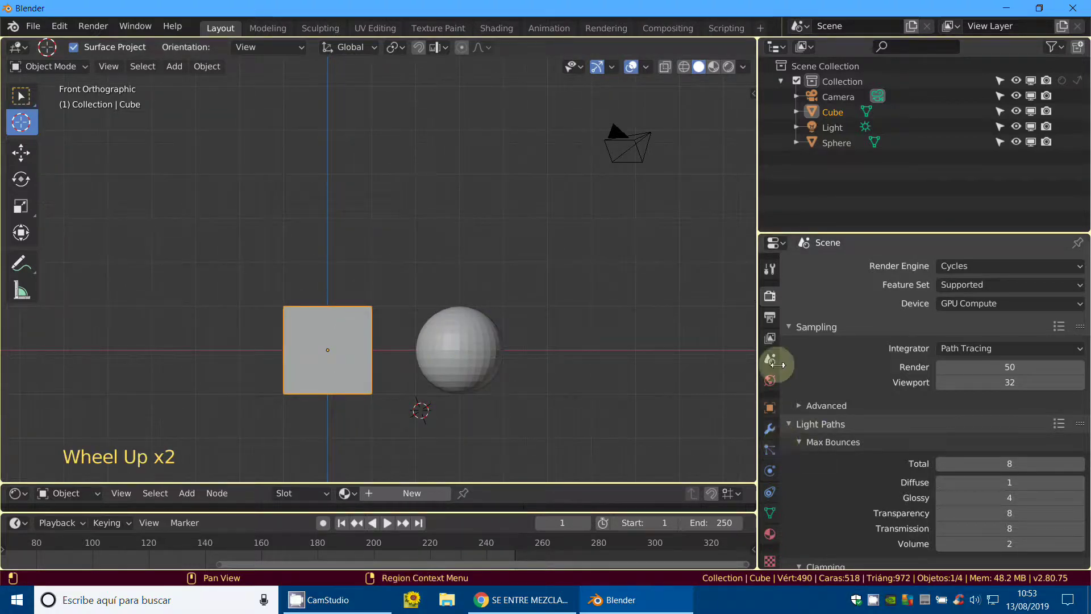
- Show the cube's mesh data properties and switch the viewport to wireframe display
click(766, 506)
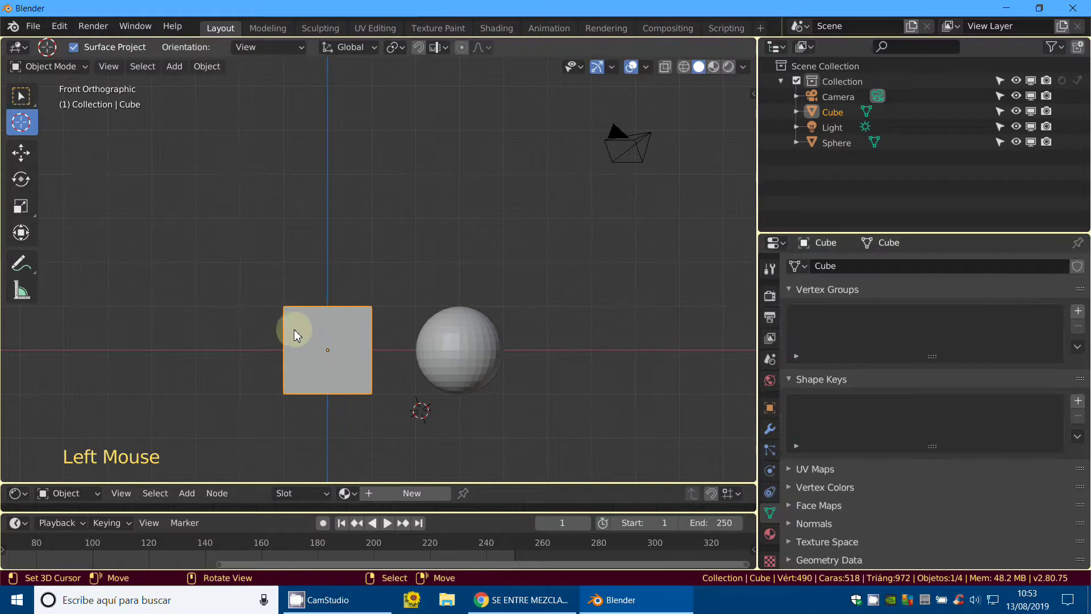
click(681, 72)
click(670, 70)
right_click(331, 306)
right_click(439, 296)
right_click(368, 312)
key(alt+g)
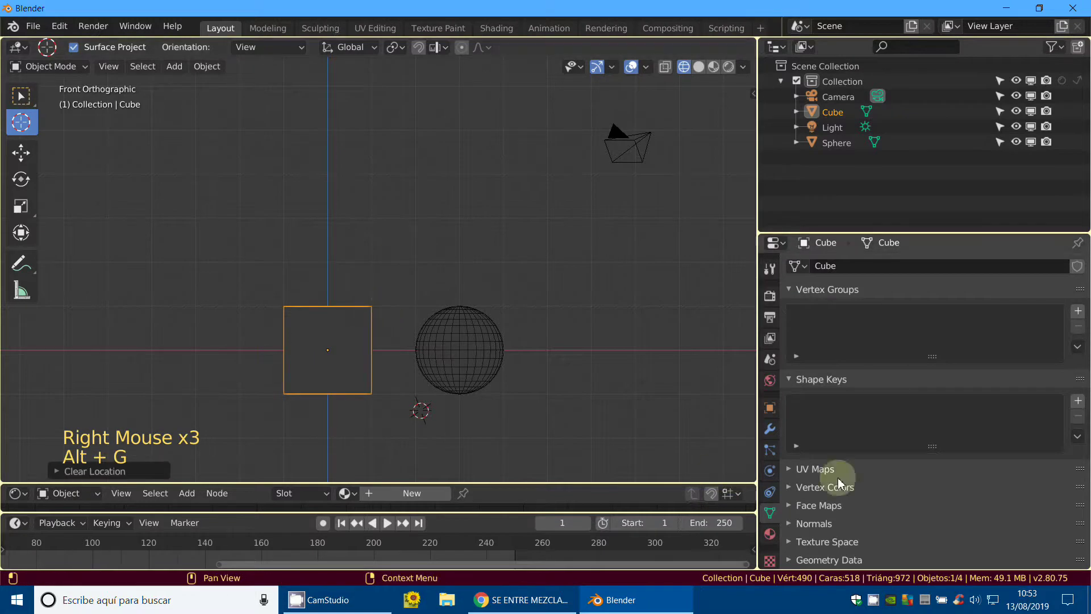
- Add two shape keys to the cube: Basis and Key 1
click(1080, 403)
click(1081, 403)
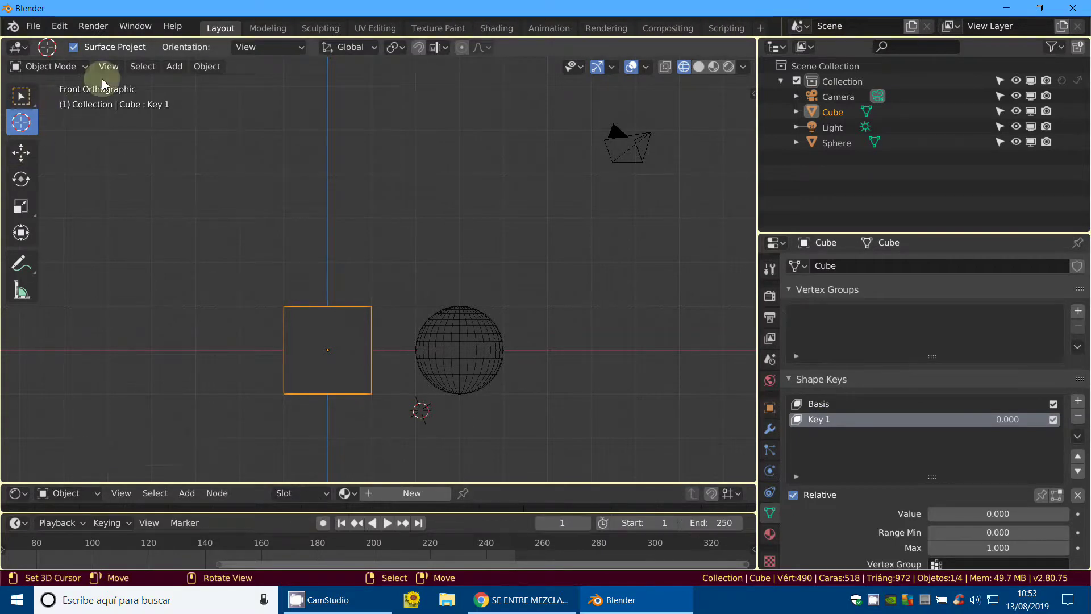
- In Edit Mode, box-select the top vertices and raise them along Z about 2.2 m for Key 1
click(65, 67)
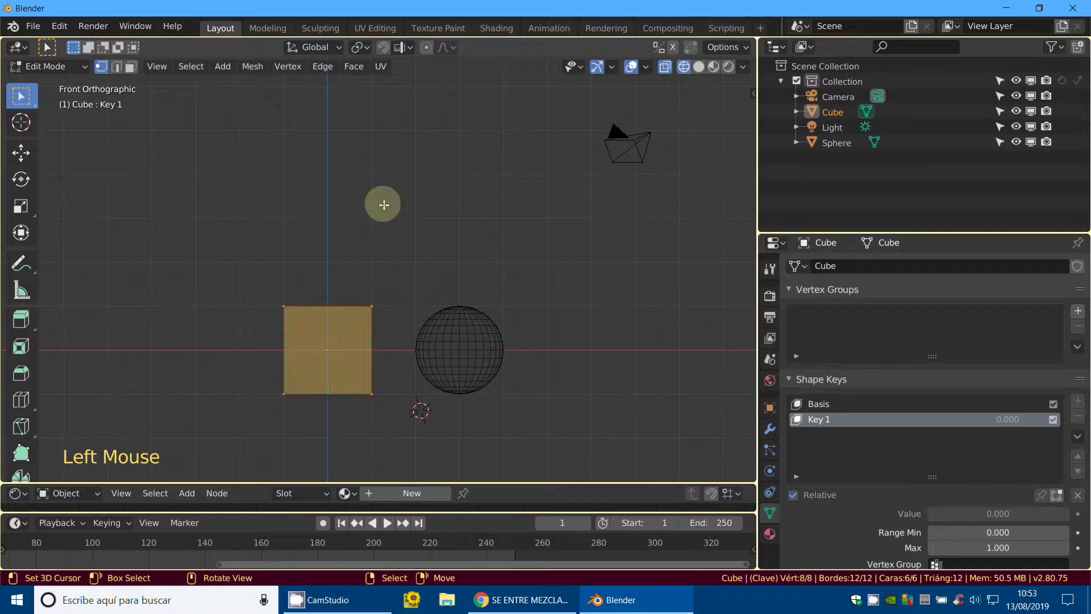
key(a)
key(b)
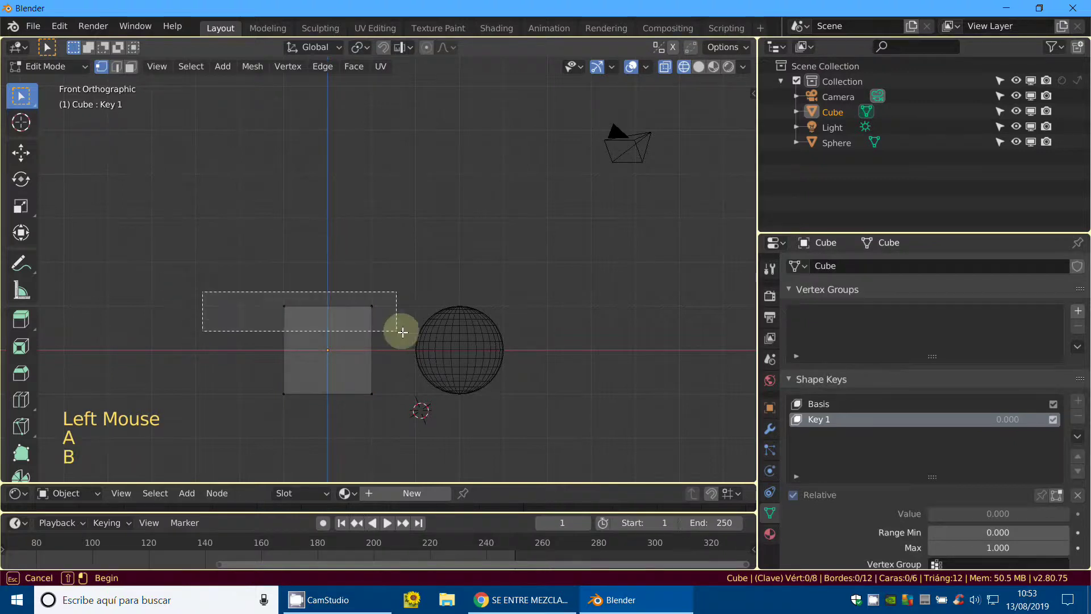
key(g)
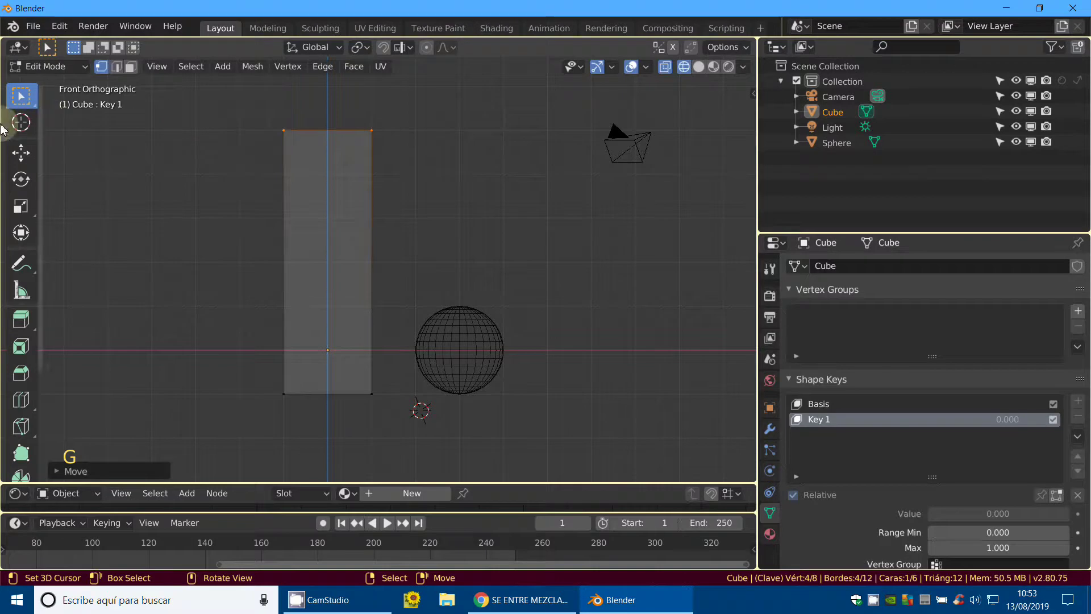
click(54, 66)
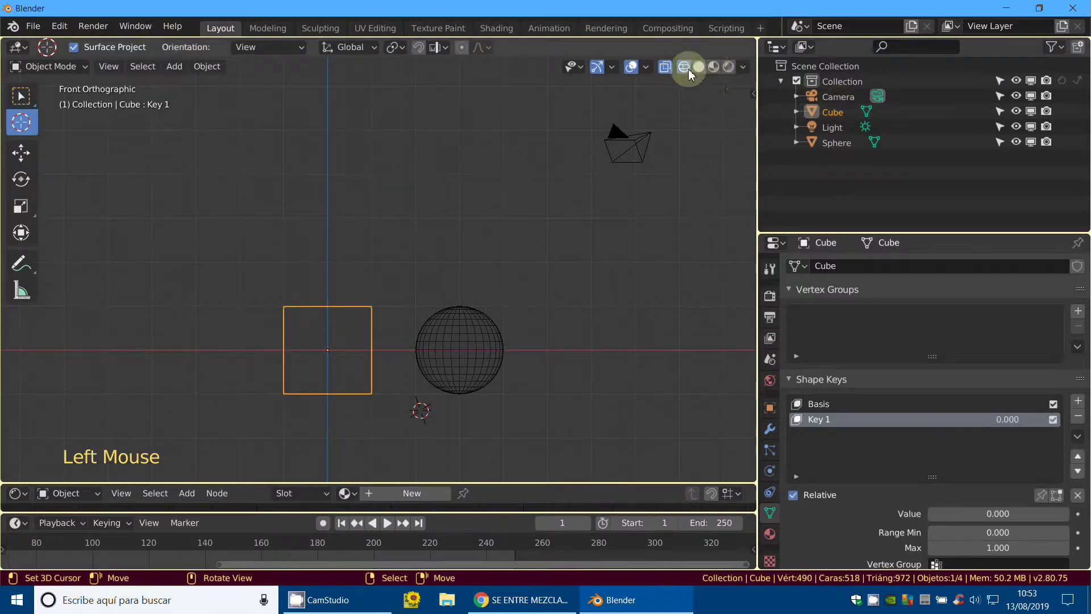
- In solid shading, test Key 1's value stretching the cube, reset it to 0, and bring up the editor type list
click(702, 71)
middle_click(493, 354)
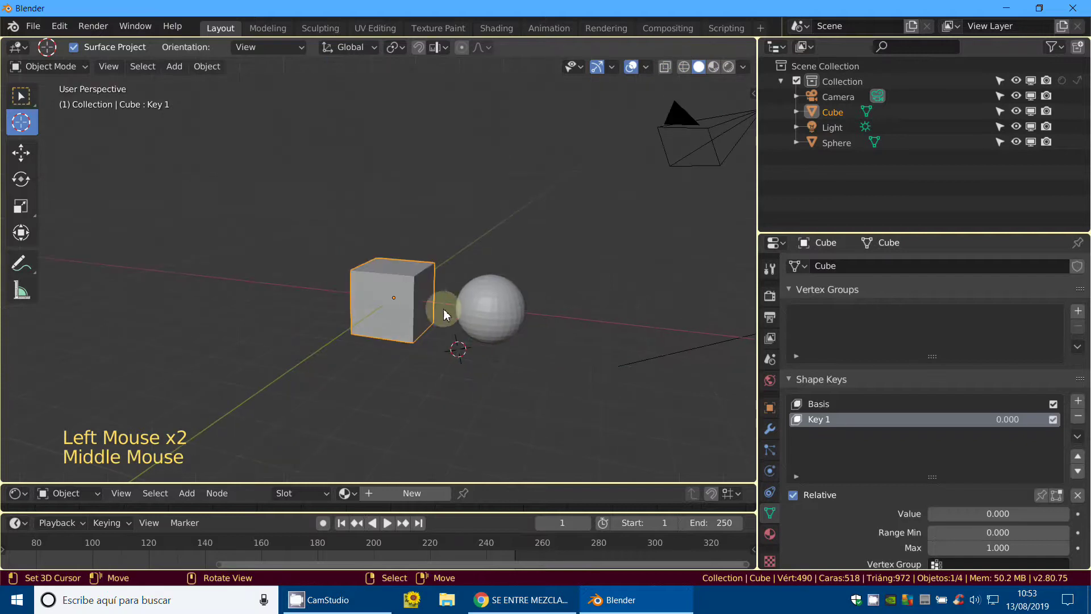
right_click(408, 291)
scroll(down, 3)
click(982, 430)
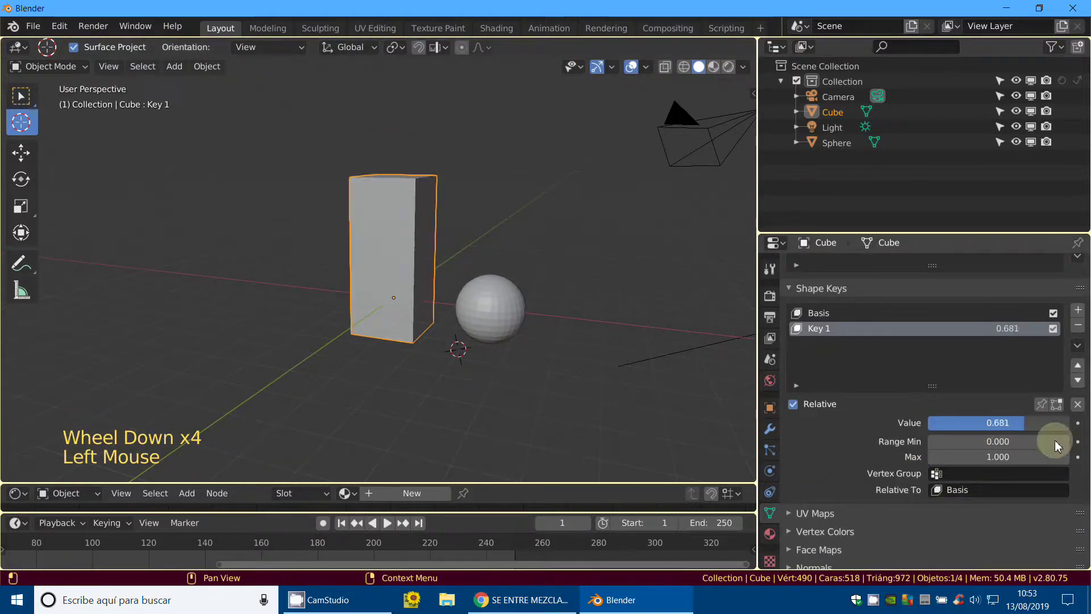
click(781, 54)
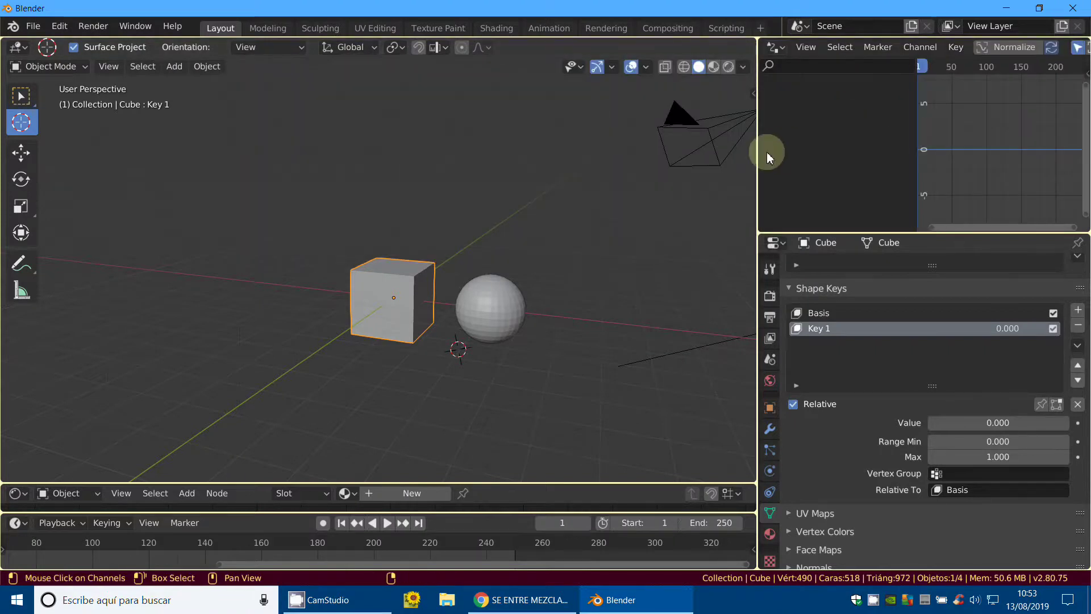
- Switch the area to a Drivers editor and add a driver to Key 1's value
click(761, 159)
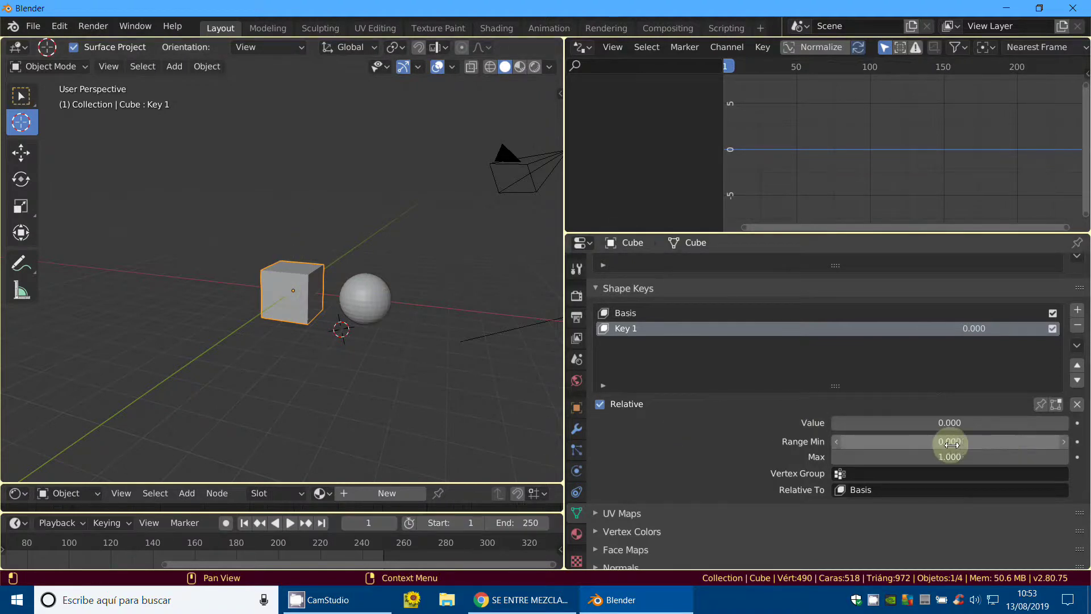
click(933, 428)
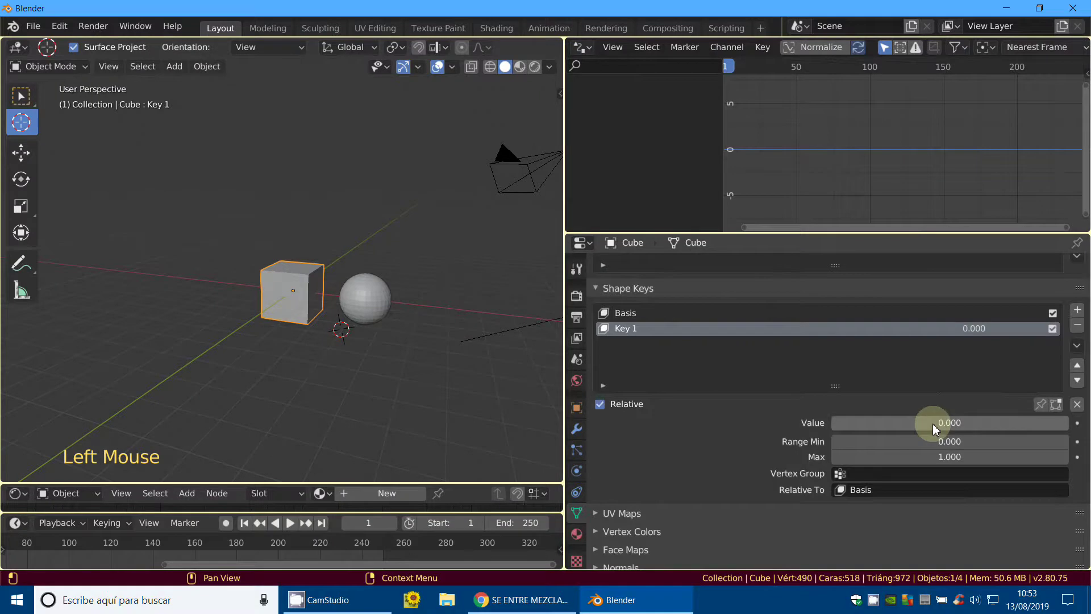
right_click(938, 427)
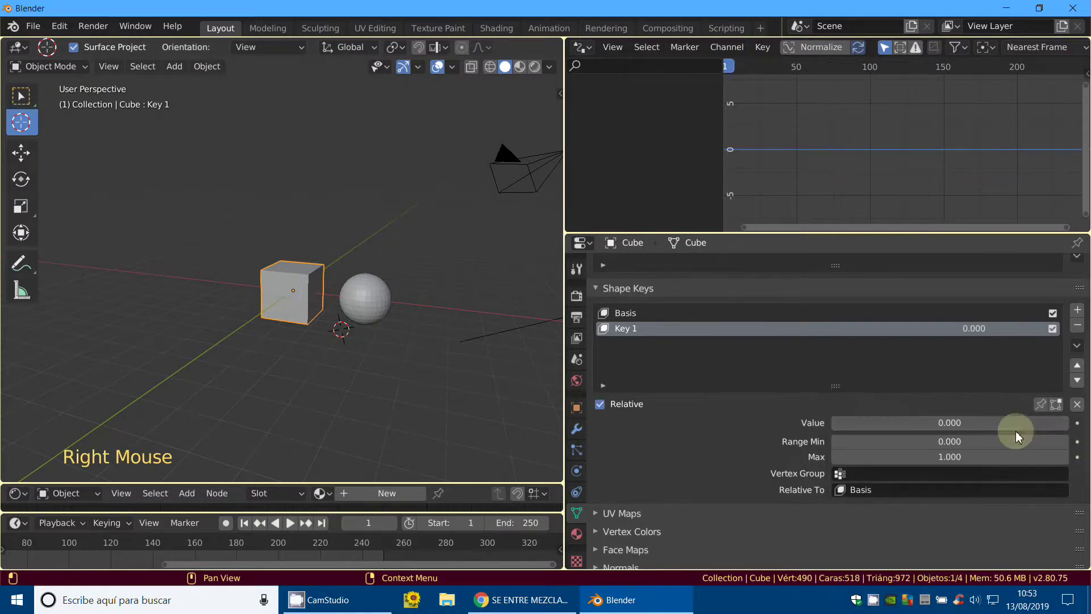
click(965, 426)
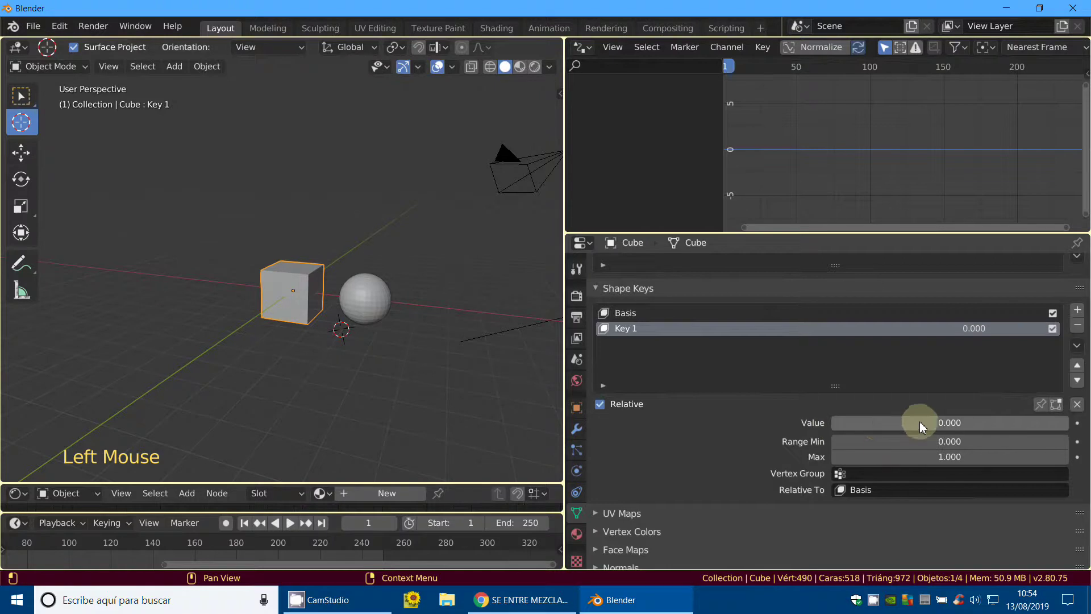
right_click(923, 426)
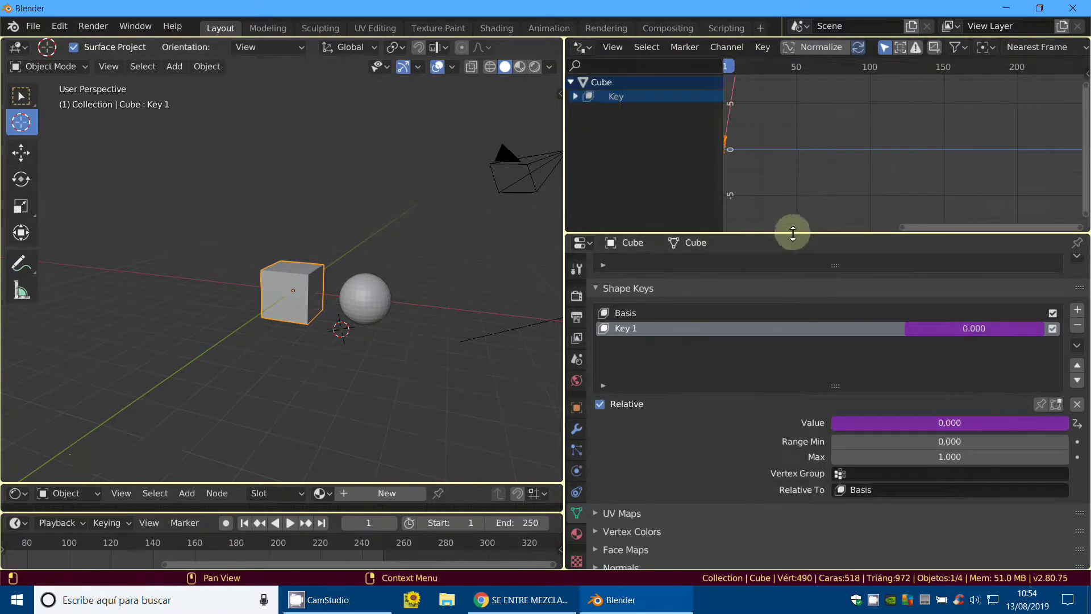
- Select the Value (Key 1) driver channel and show its Drivers sidebar settings
click(794, 229)
click(575, 101)
click(603, 115)
click(604, 113)
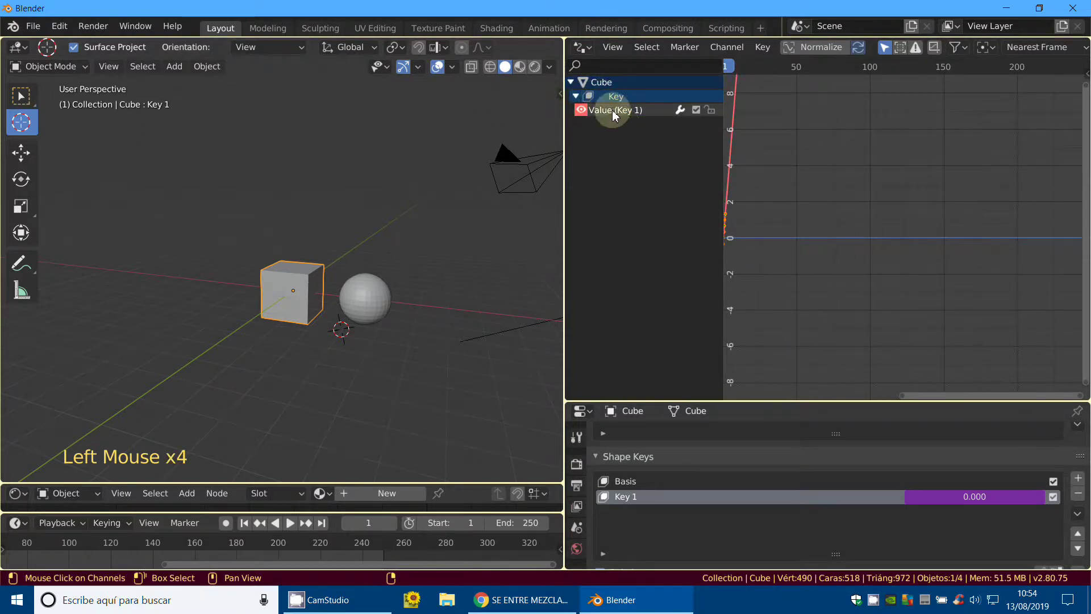
key(n)
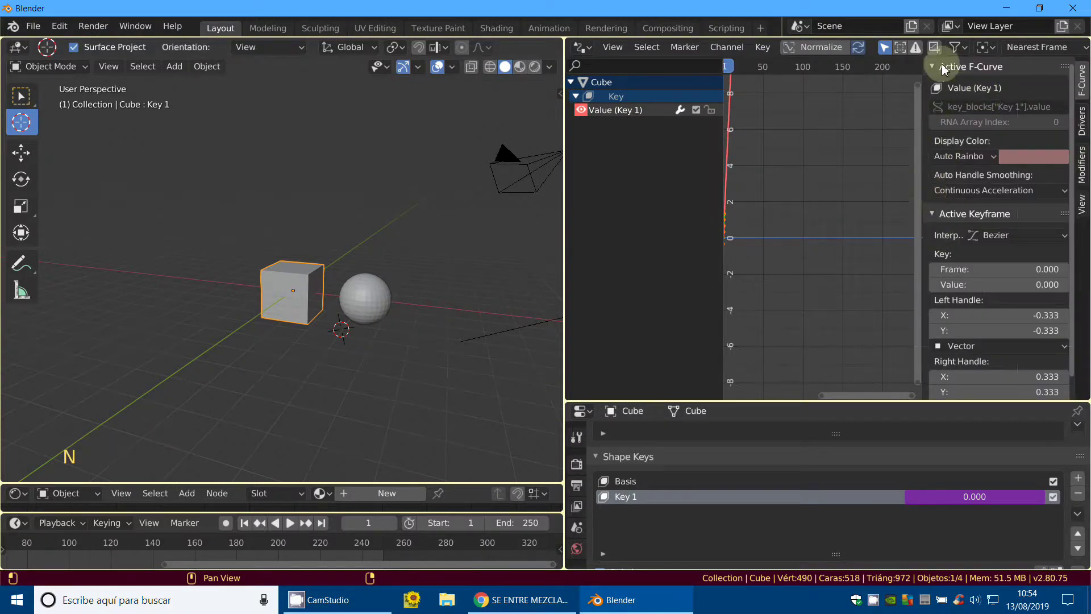
click(935, 69)
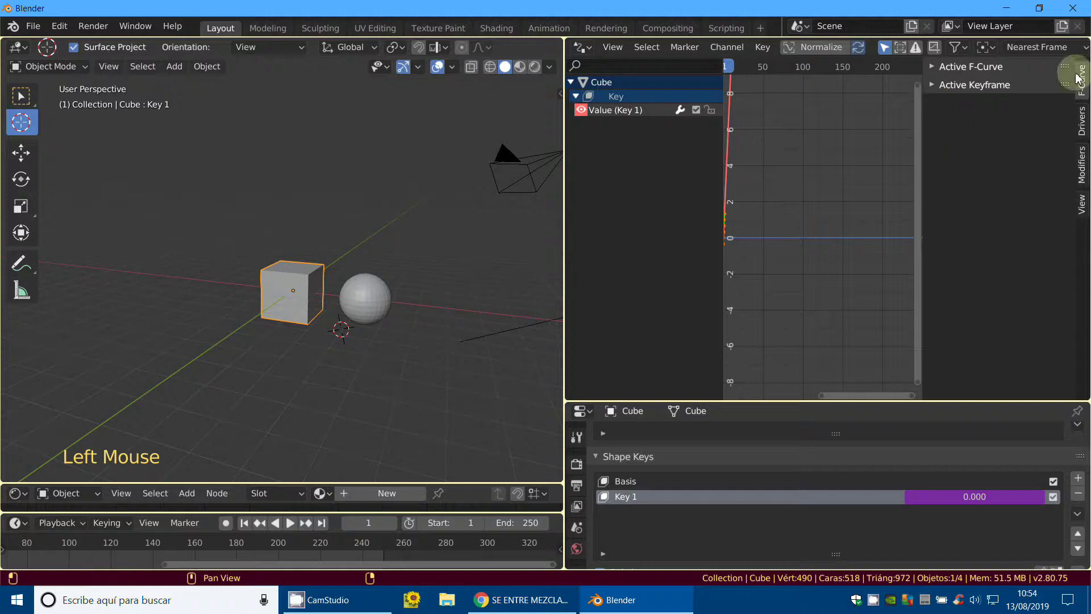
double_click(1084, 82)
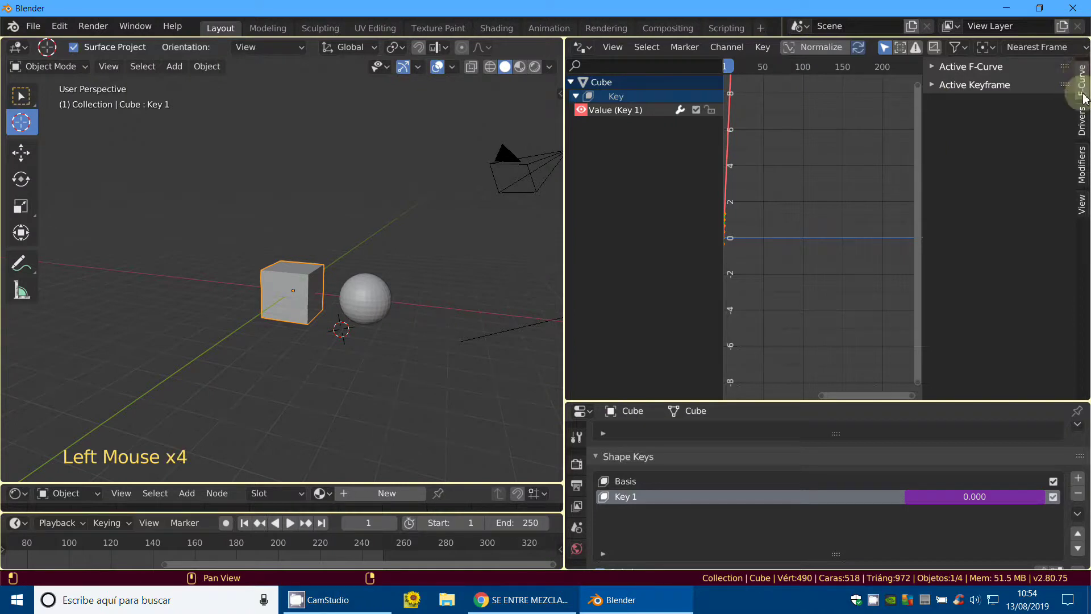
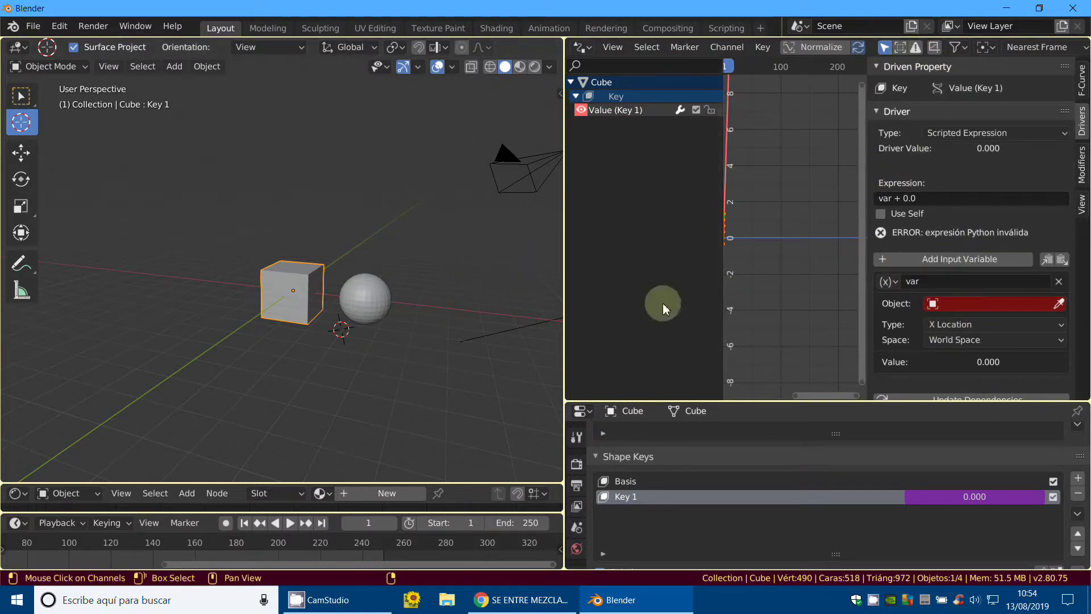
- Keep the Scripted Expression driver type and set the variable's object to the Sphere
click(939, 135)
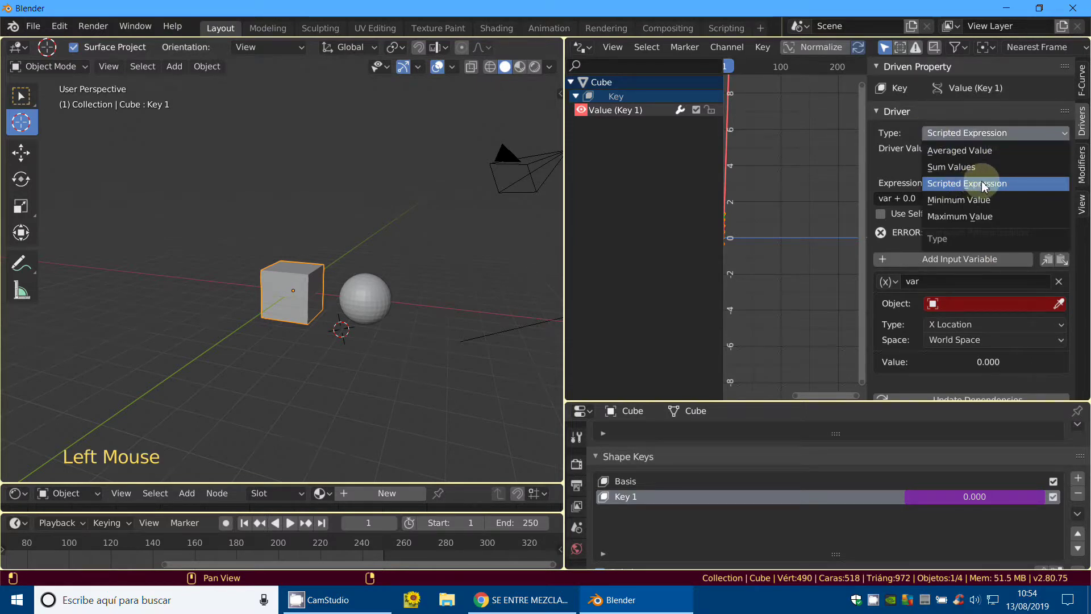
click(991, 133)
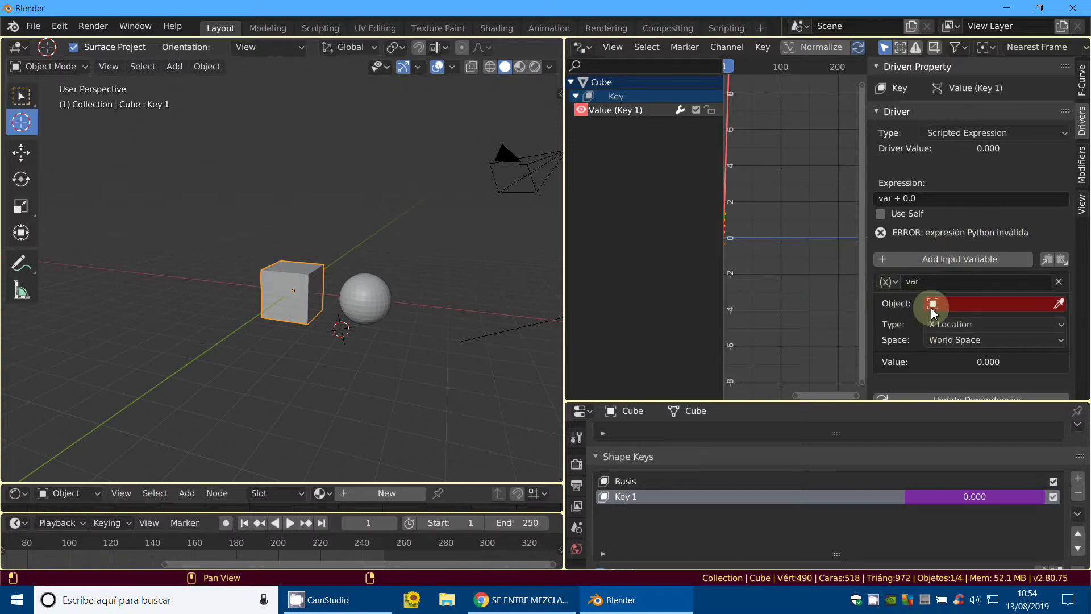
click(932, 311)
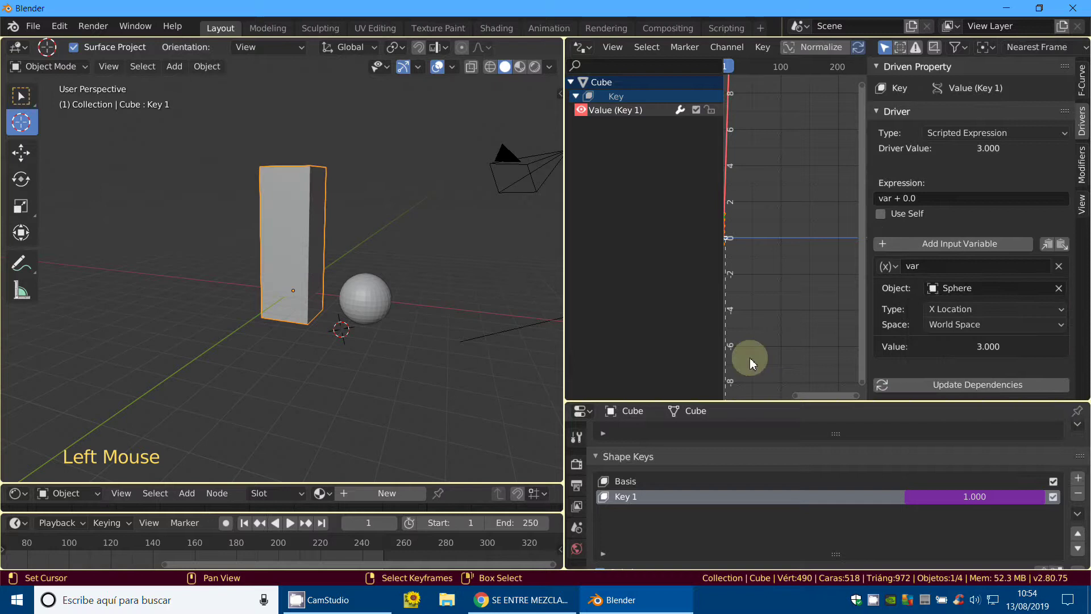
right_click(373, 312)
right_click(290, 228)
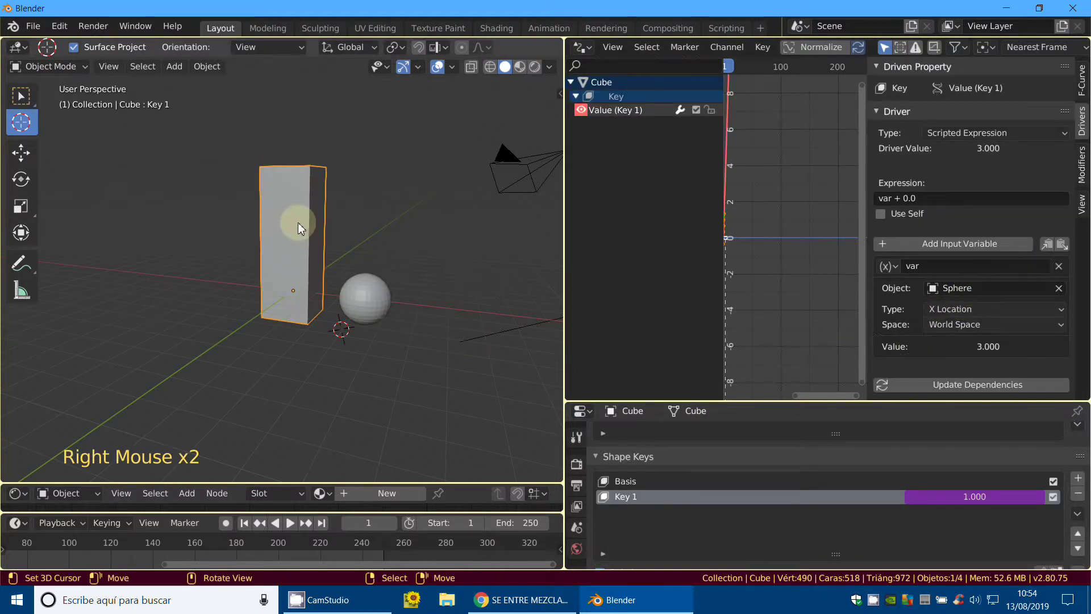
- Set the variable to read the Sphere's Z Location and test by lifting the sphere, then cancelling
click(954, 311)
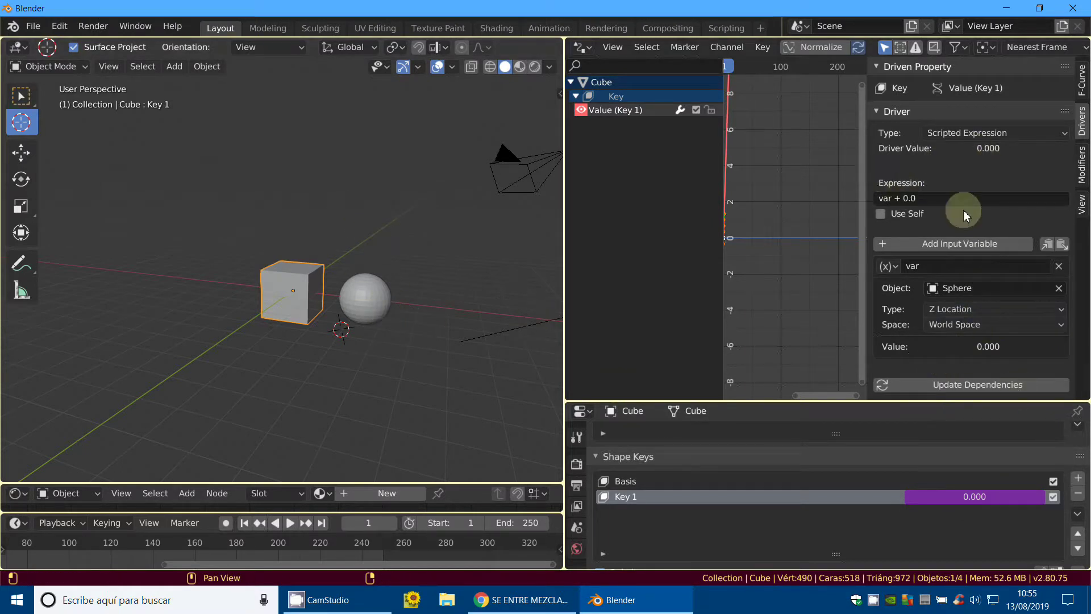
scroll(down, 3)
scroll(up, 3)
right_click(357, 312)
key(g)
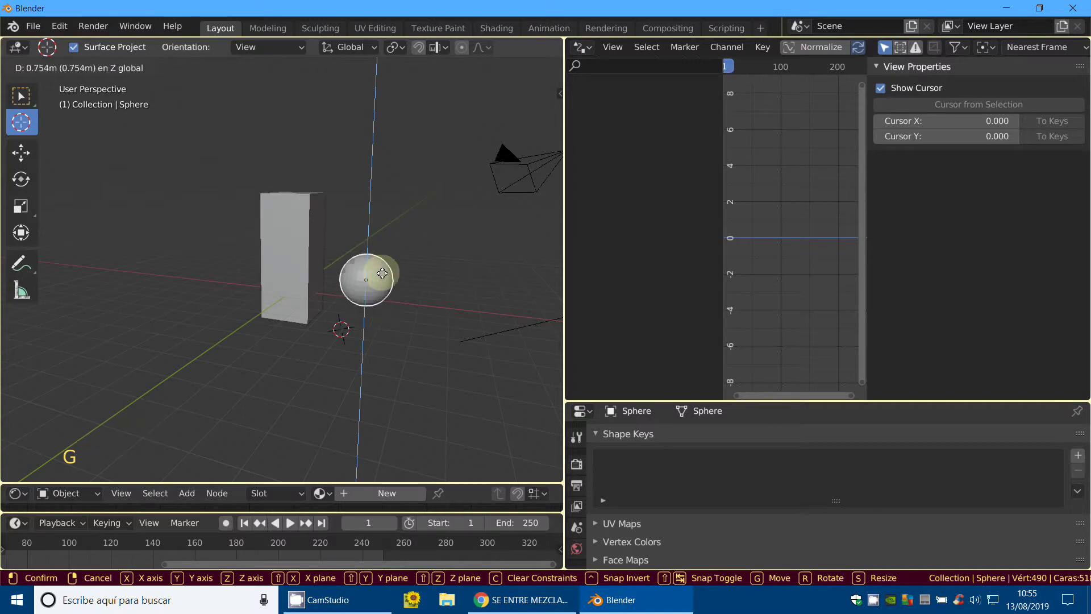
right_click(293, 291)
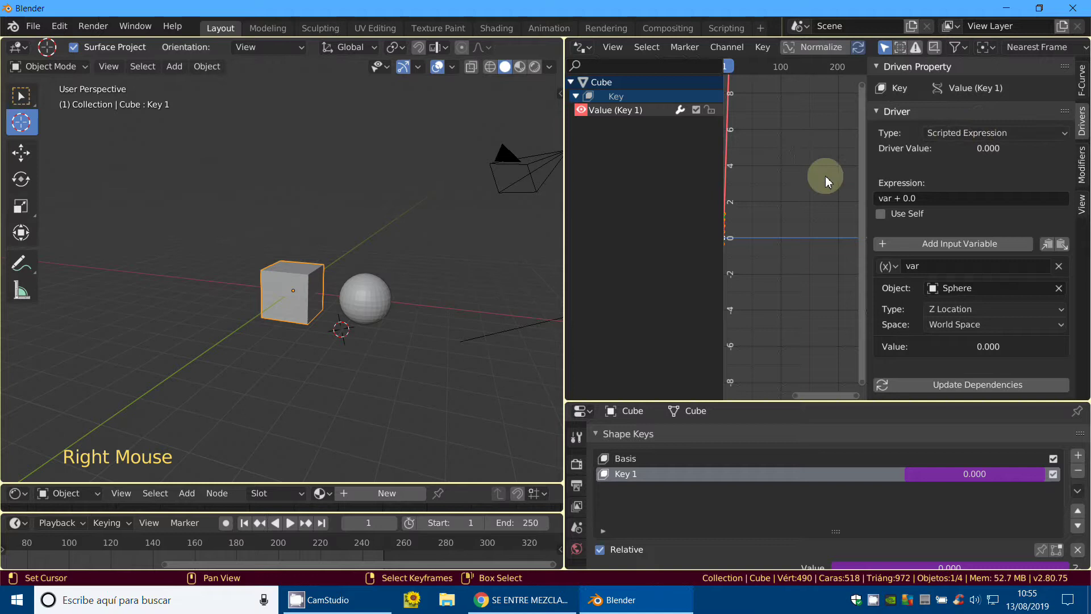
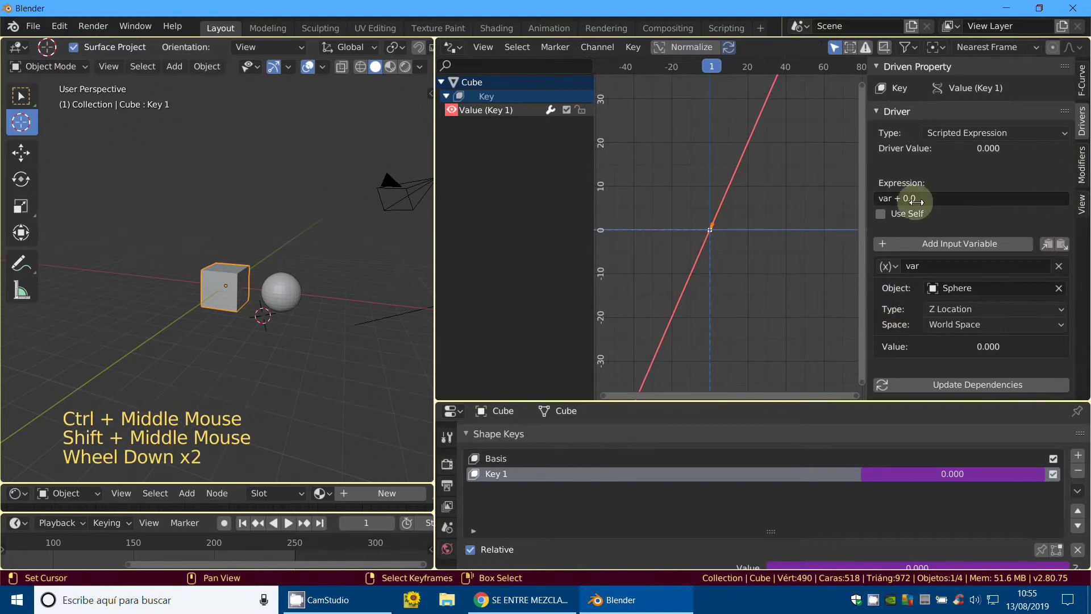
- Edit the driver expression to var + 0.0*2, test with a sphere lift, and reselect the cube
scroll(up, 3)
click(954, 138)
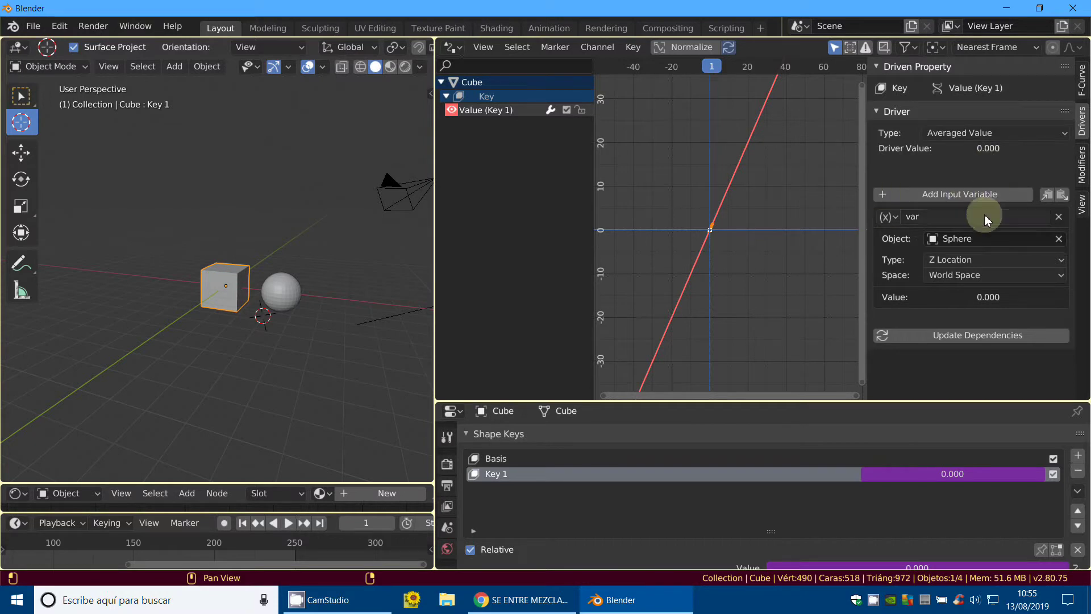
click(950, 134)
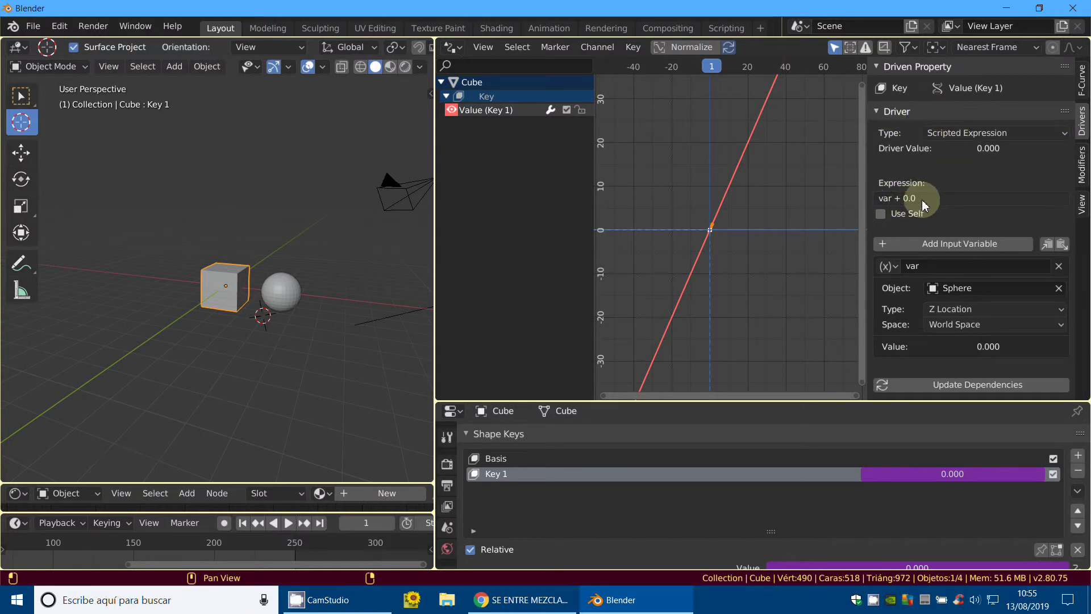
click(924, 204)
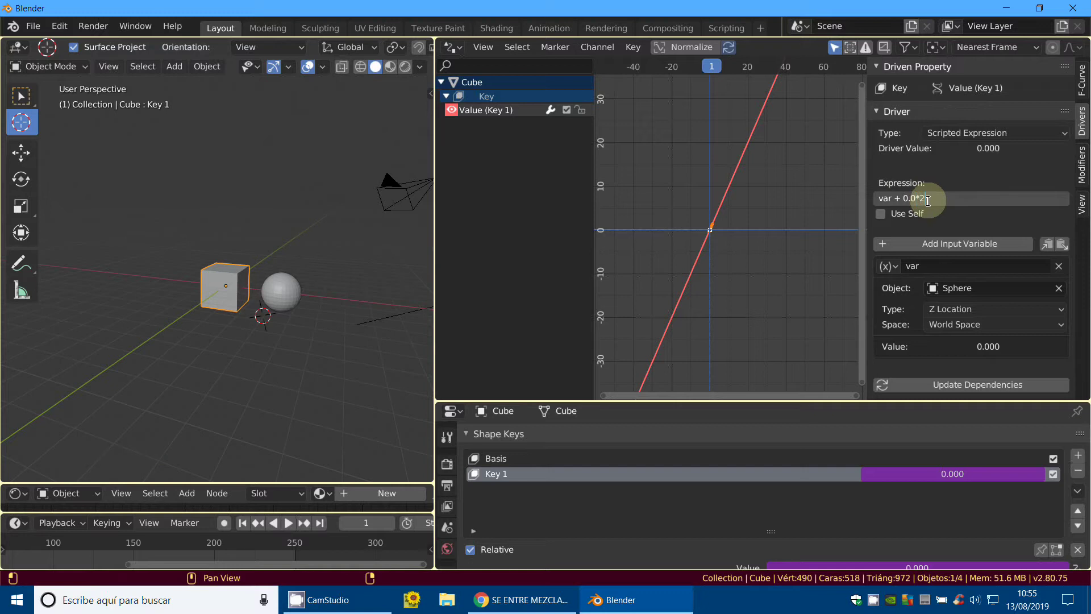
right_click(286, 295)
key(g)
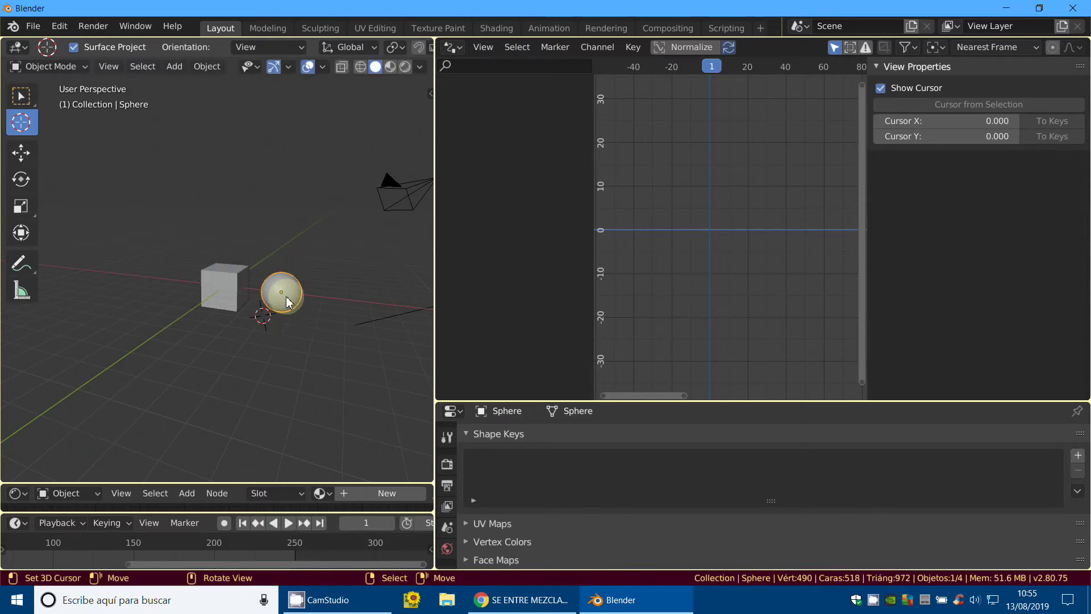
right_click(242, 278)
click(958, 138)
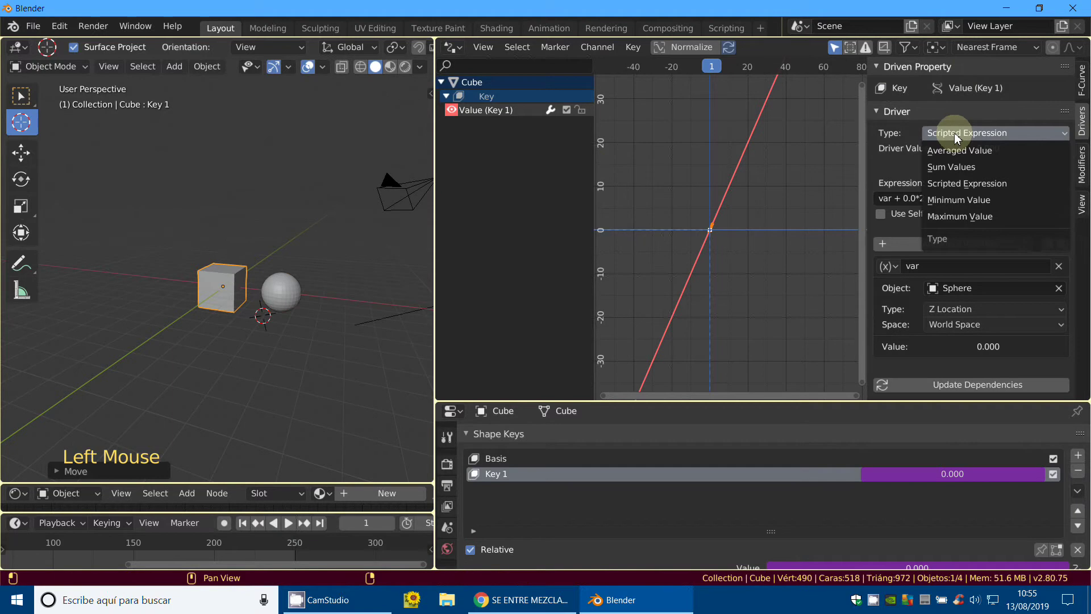
click(1086, 168)
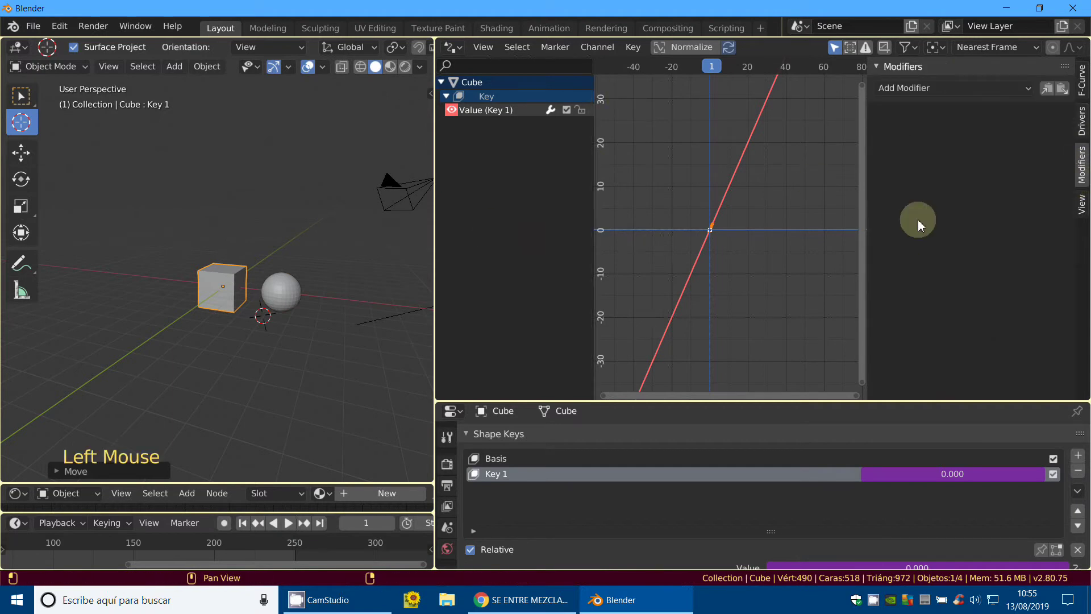
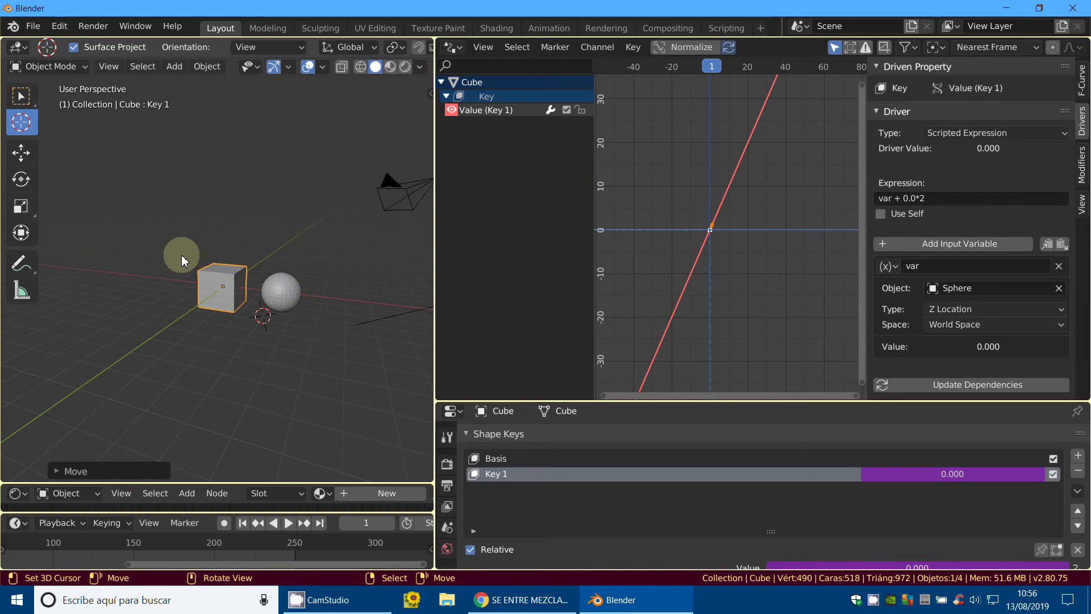
right_click(226, 294)
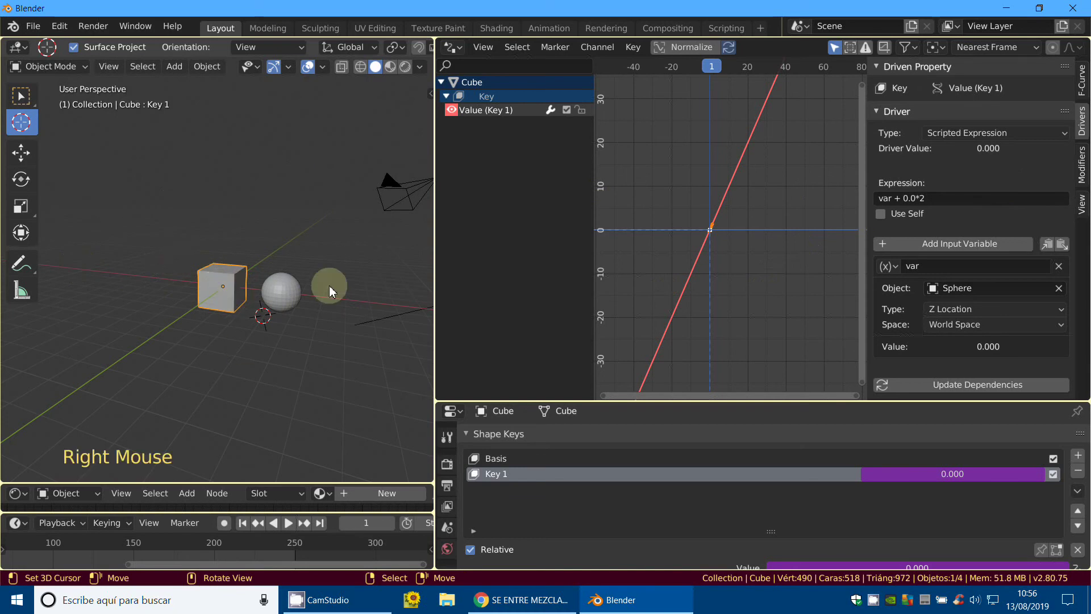
click(965, 295)
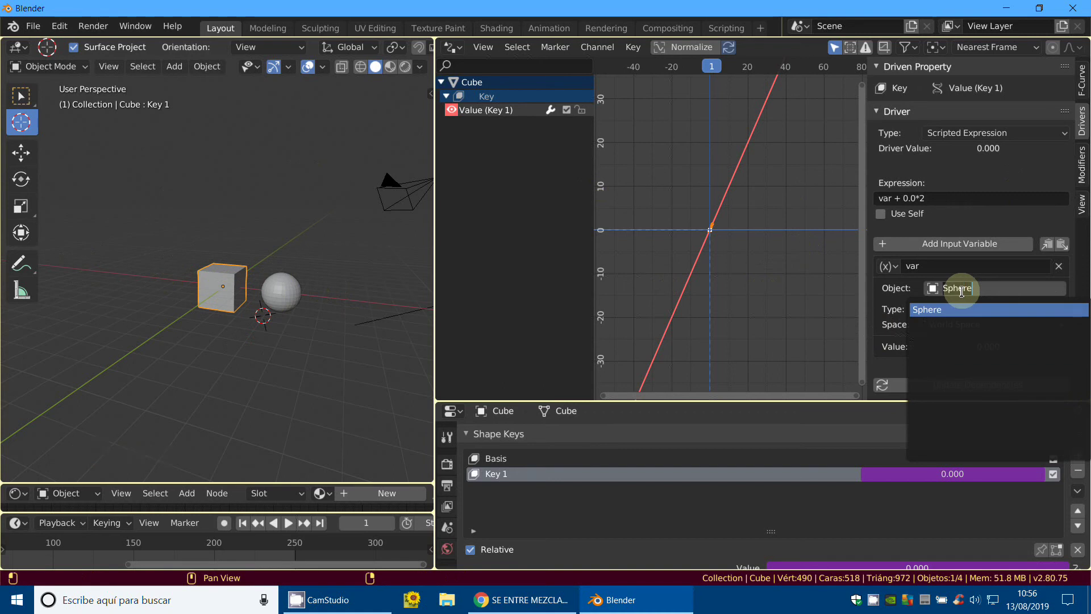
click(972, 328)
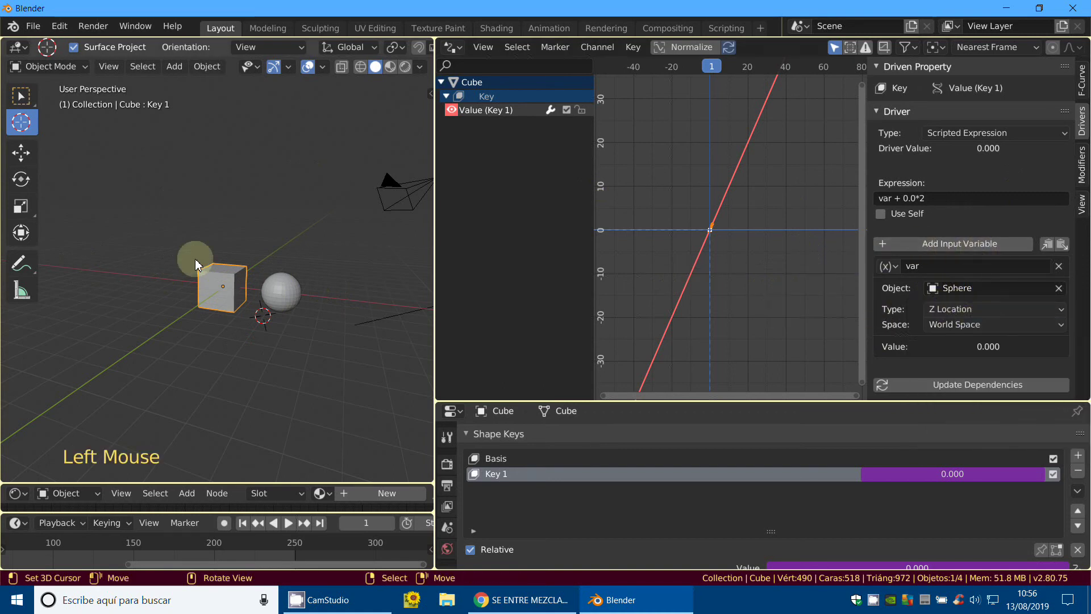